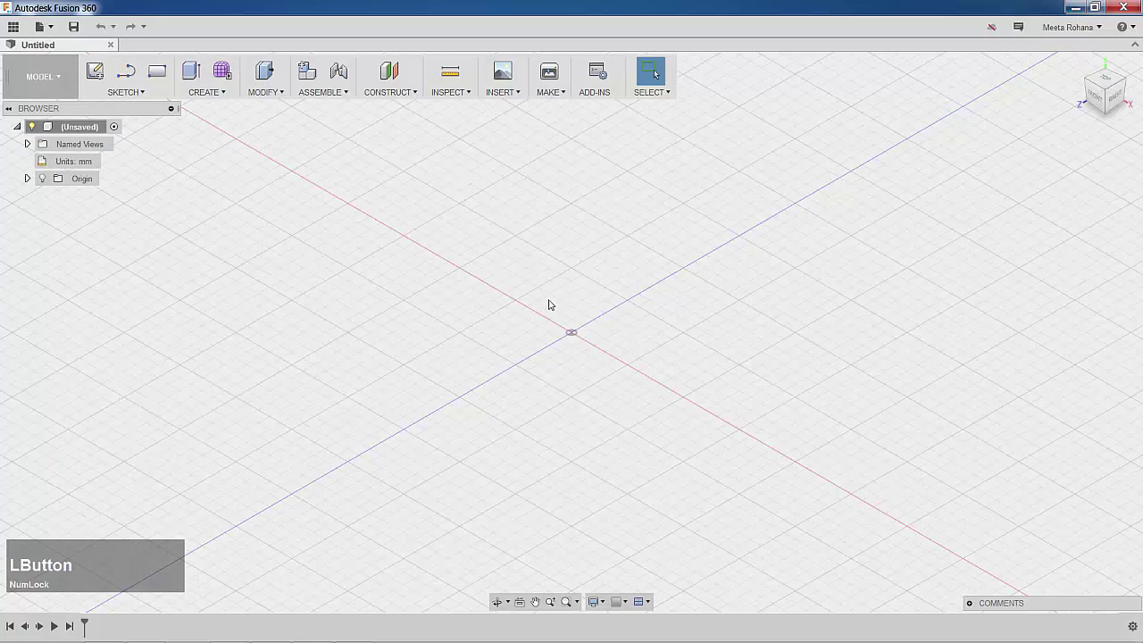
Step: Start the 2-point rectangle tool to sketch the first rectangle on the top plane
left_click(166, 80)
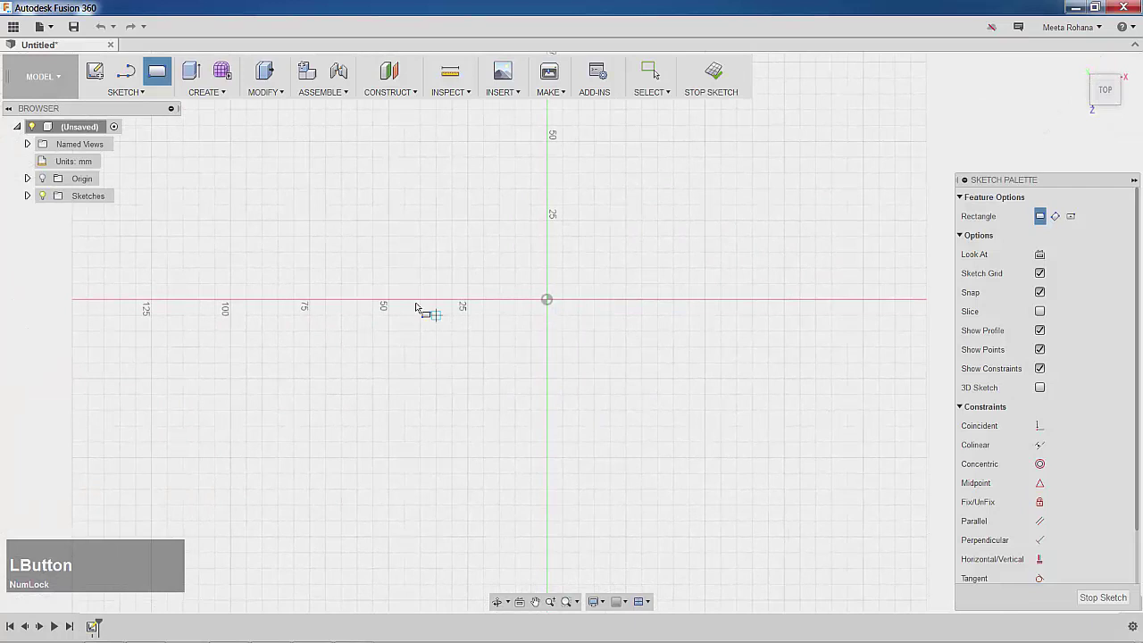
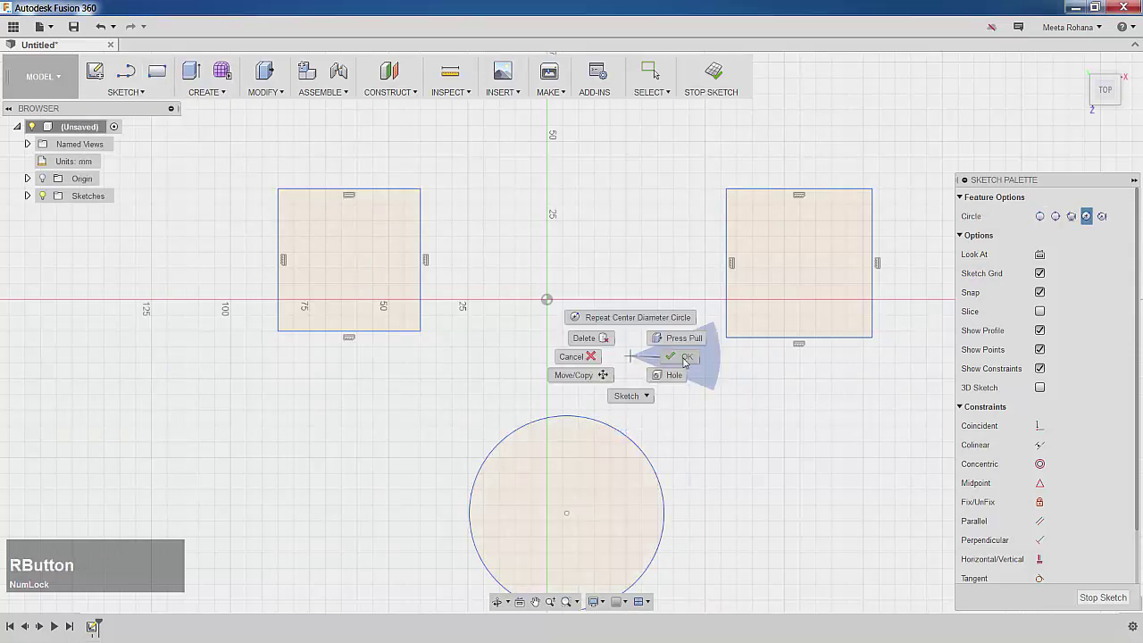
Step: Finish the circle and dimension its diameter with Sketch Dimension (D)
left_click(690, 362)
key("d")
left_click(574, 420)
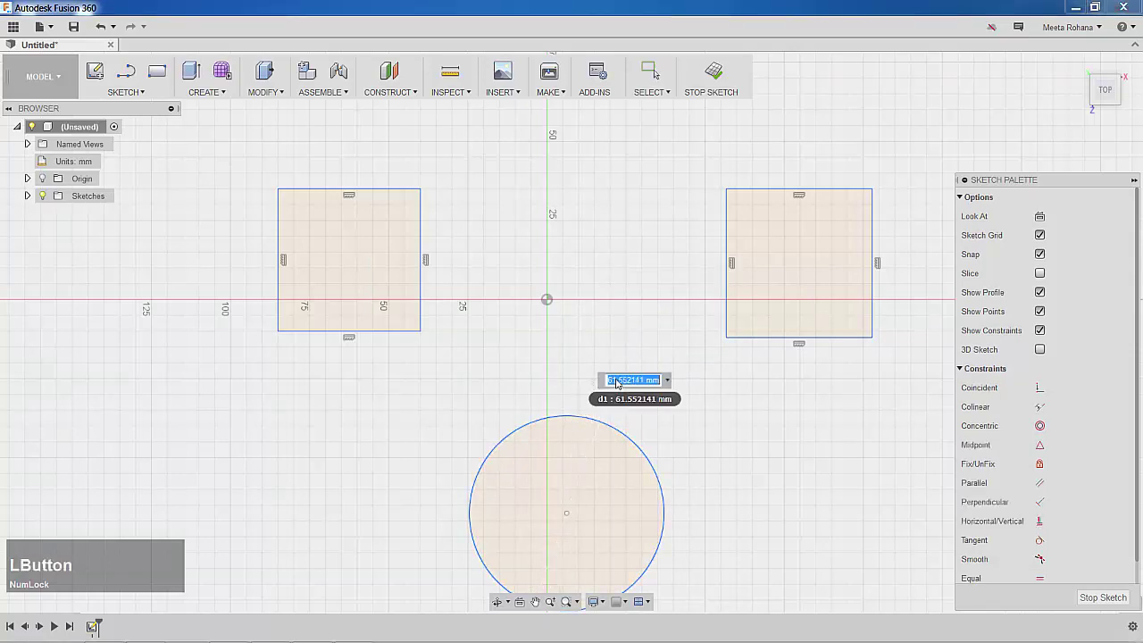
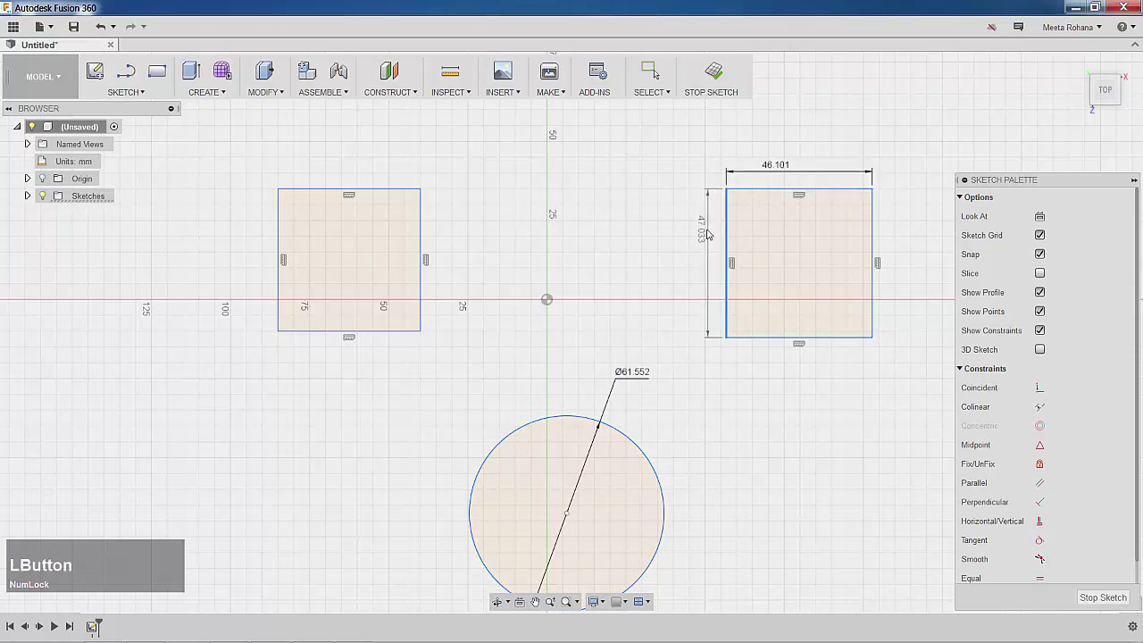
key("Return")
Step: Dimension the left rectangle's top and left edges to 45 mm each
left_click(394, 188)
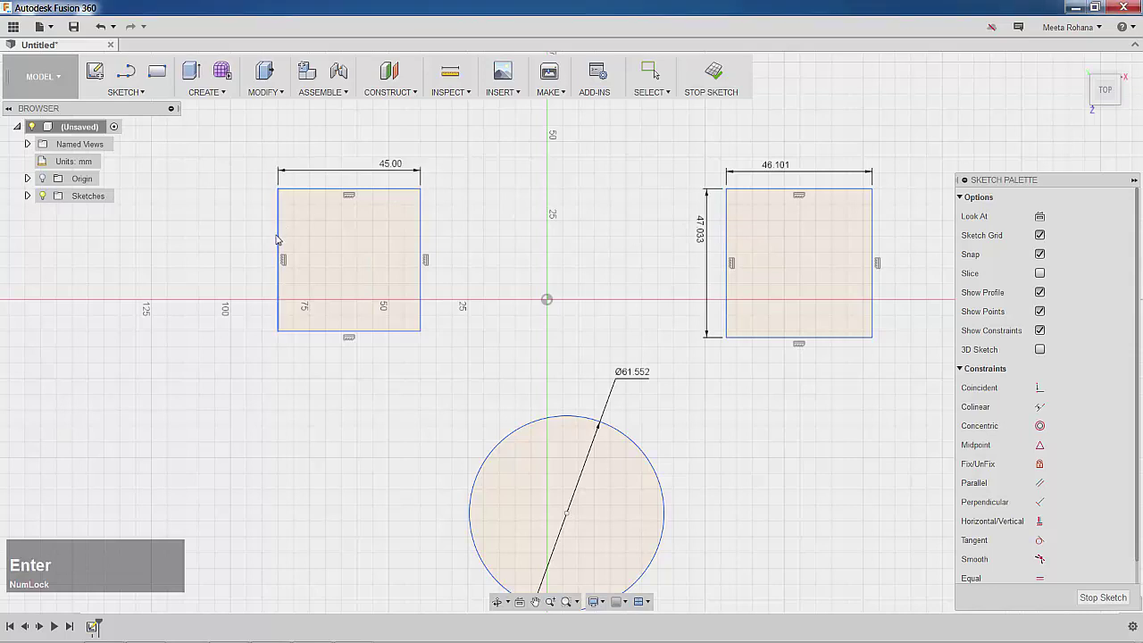
left_click(282, 239)
key("Return")
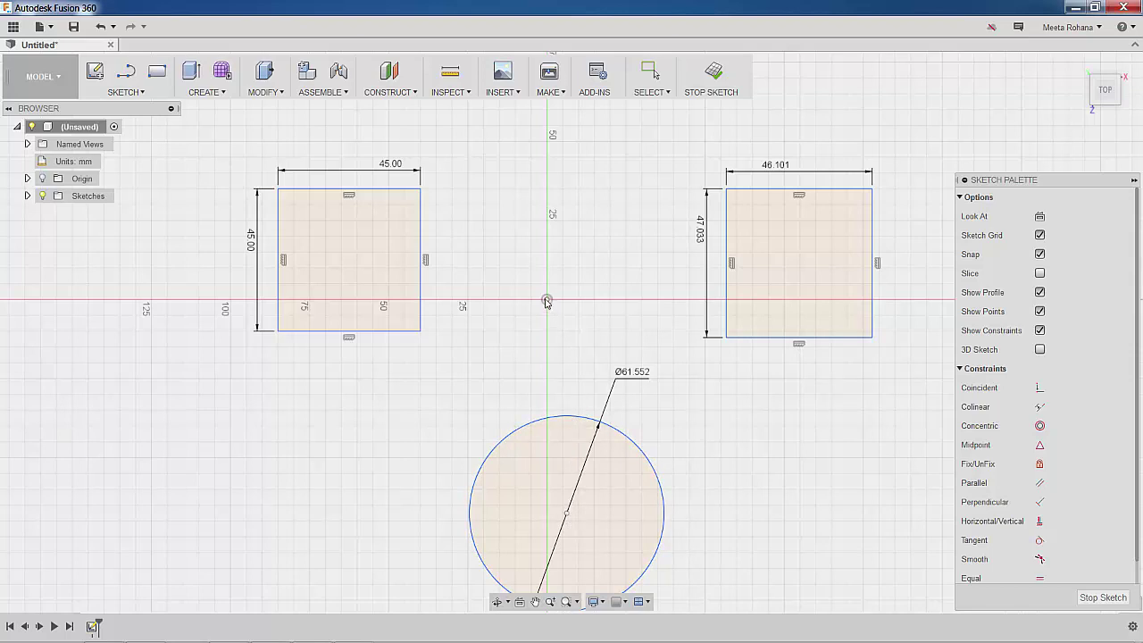
Step: Begin a Move/Copy of the circle, picking its centre as the point-to-point origin
right_click(594, 248)
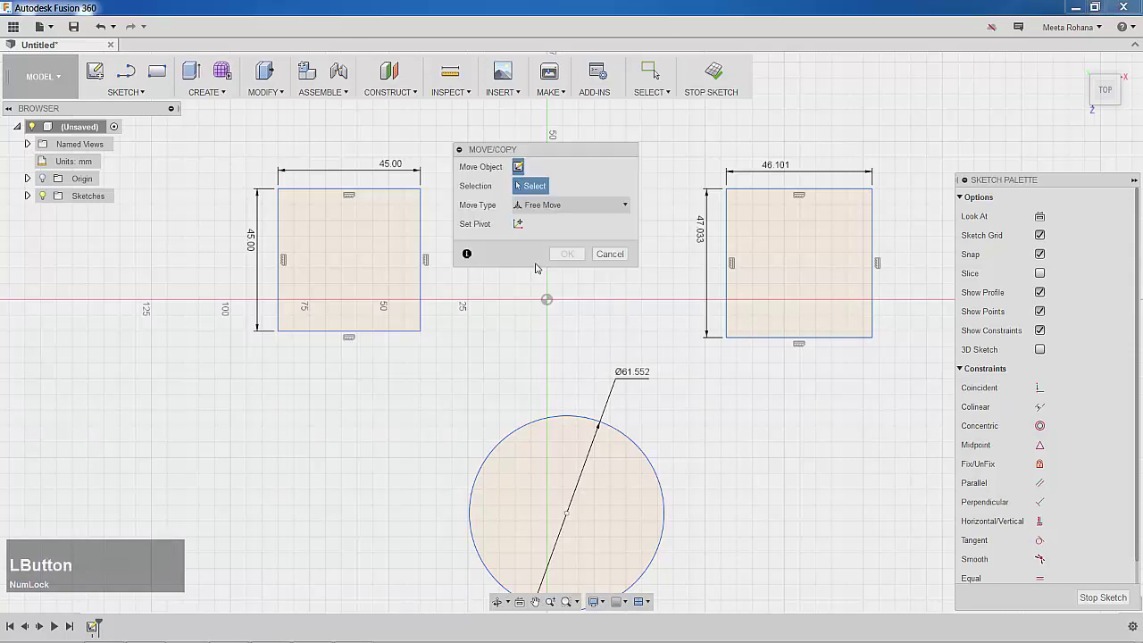
left_click(567, 363)
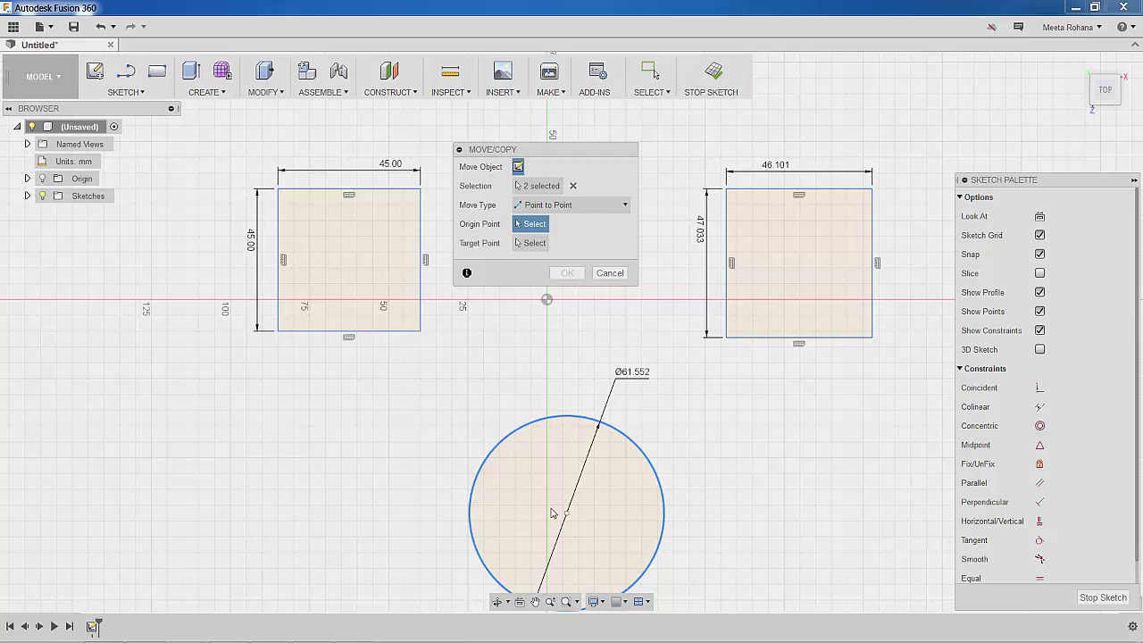
left_click(571, 516)
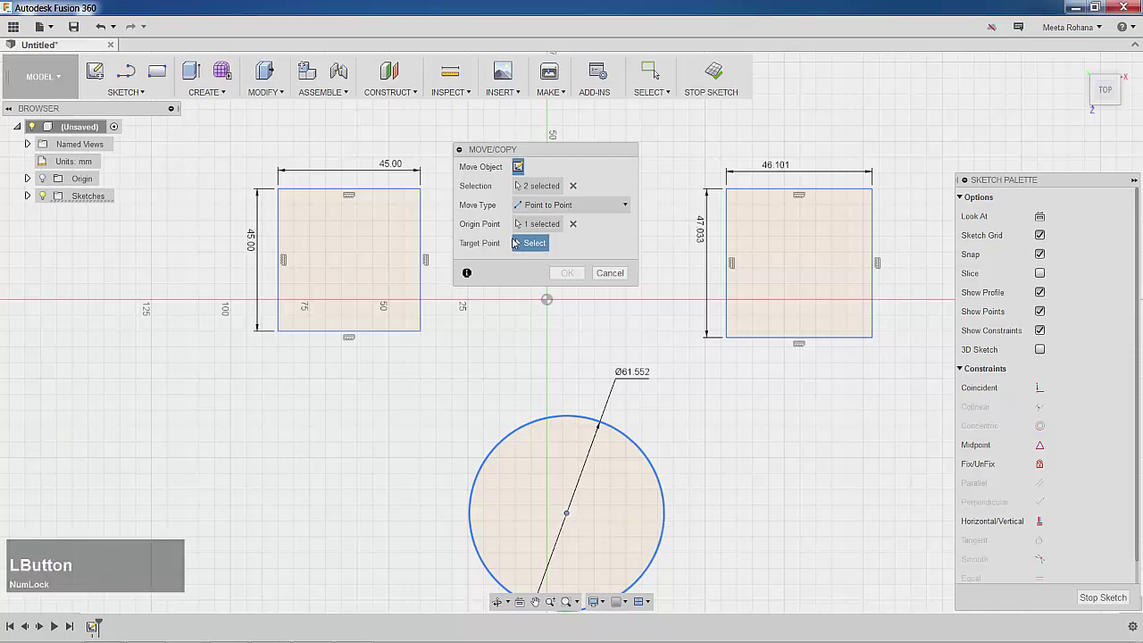